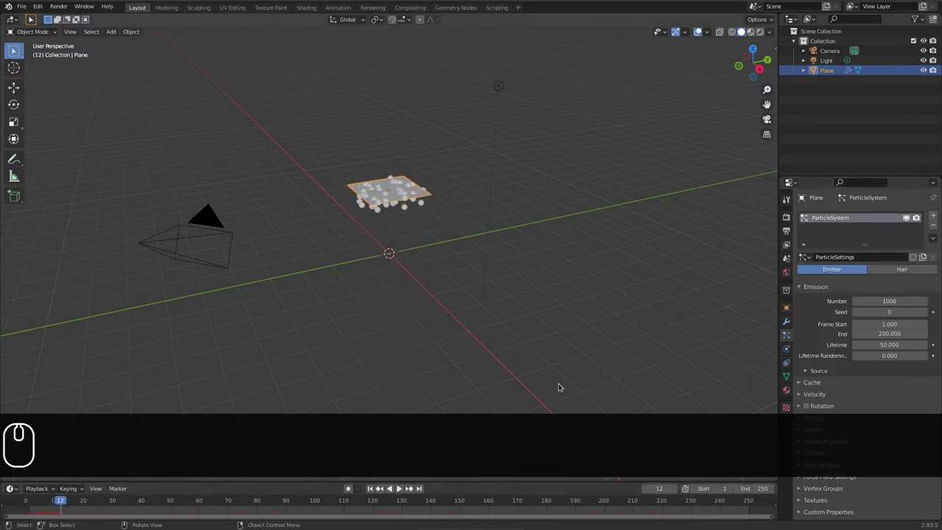
# Step: Set particle Lifetime to 200 and expand the Velocity settings
pyautogui.scroll(-3)
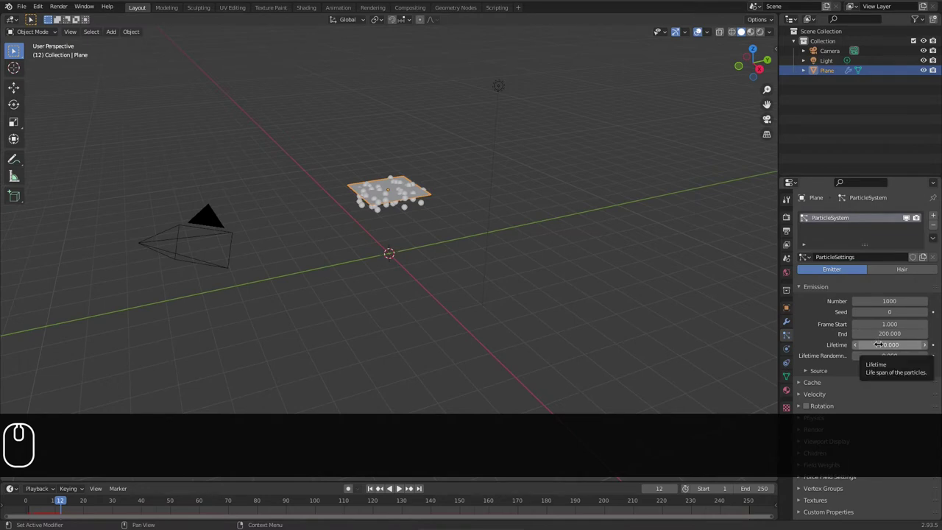
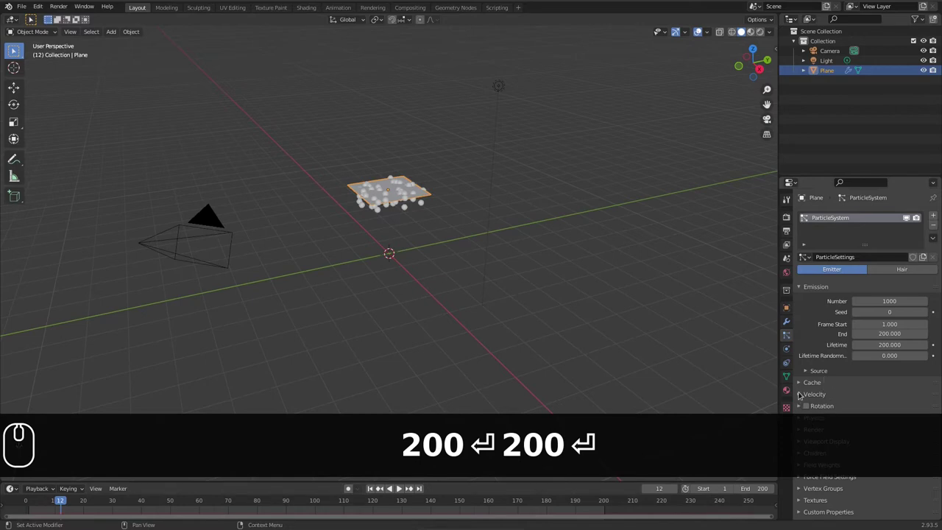
pyautogui.click(800, 390)
pyautogui.scroll(-3)
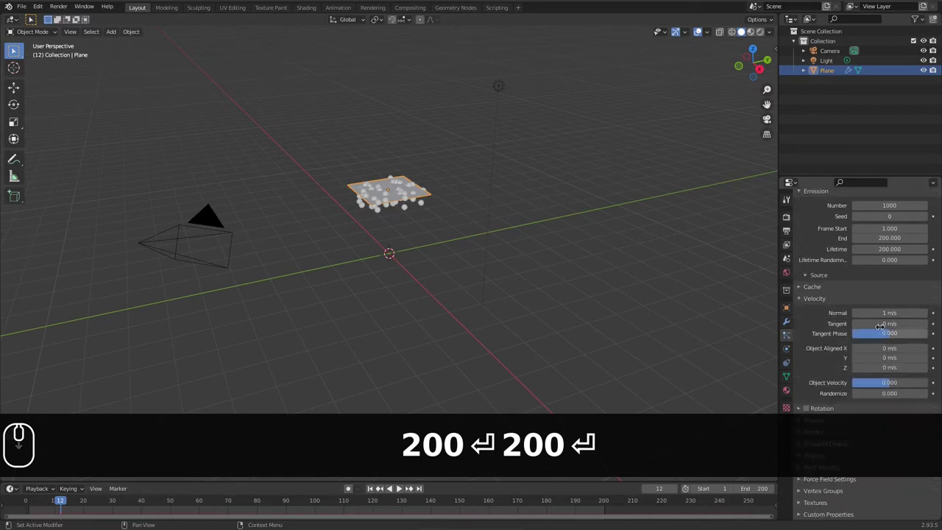
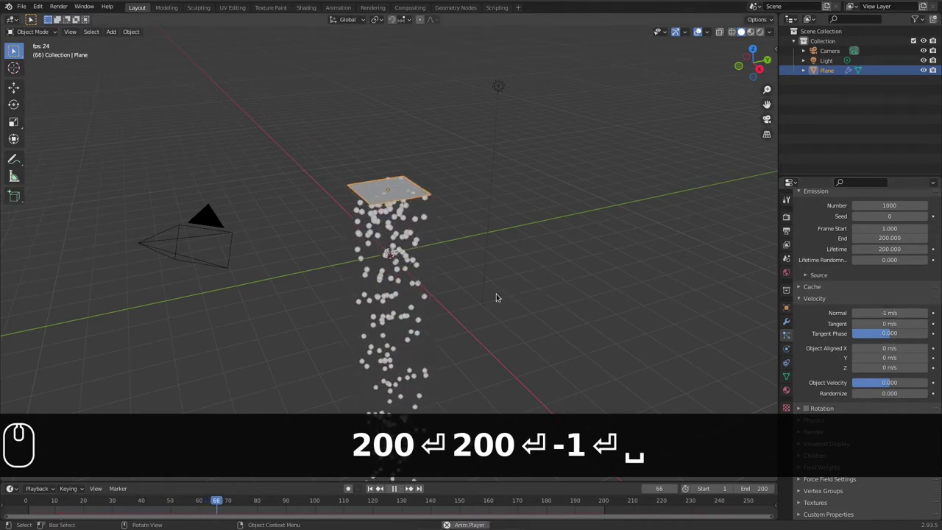
# Step: Play and pause the animation to check the spheres streaming downward
pyautogui.press('space')
pyautogui.press('space')
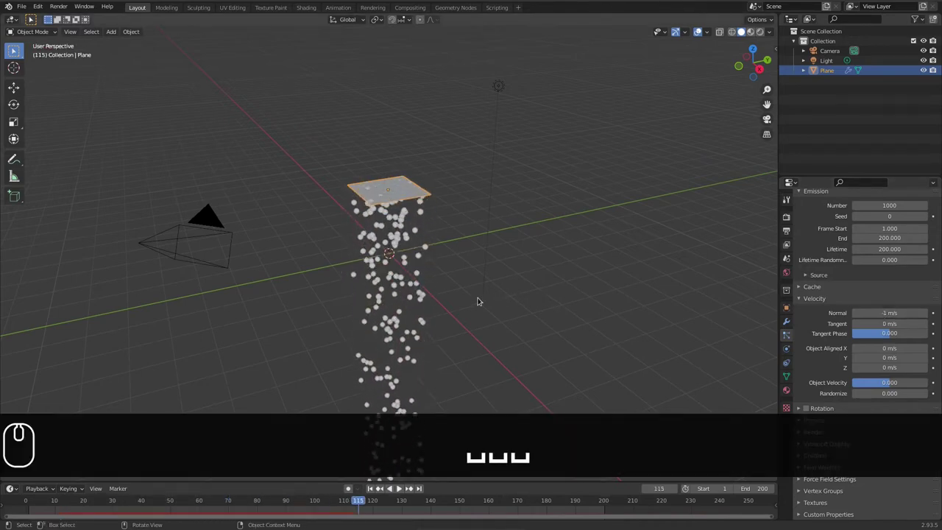
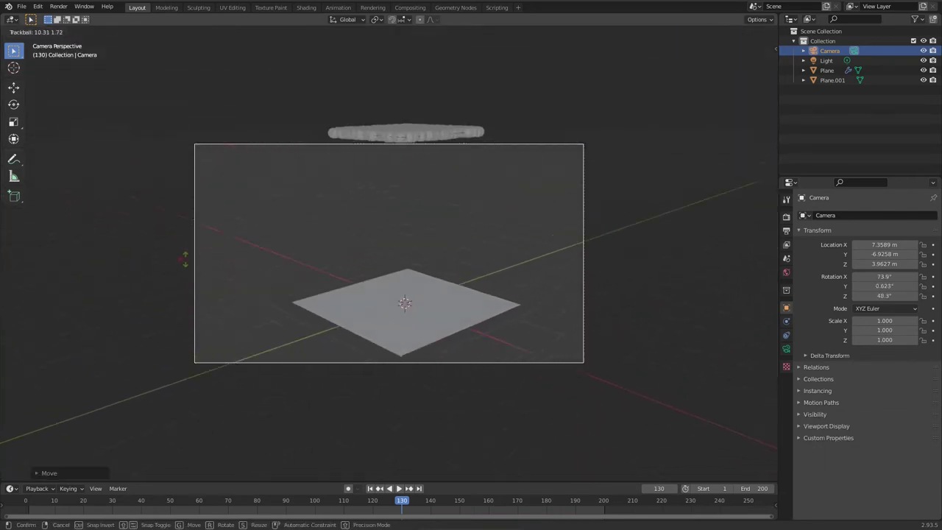
# Step: Confirm the camera orientation, preview playback, and reselect the emitter plane
pyautogui.click(185, 259)
pyautogui.press('space')
pyautogui.press('space')
pyautogui.press('space')
pyautogui.press('space')
pyautogui.click(418, 123)
# Step: Enable Rotation in the emitter's particle settings
pyautogui.scroll(-3)
pyautogui.scroll(-3)
pyautogui.moveTo(811, 410); pyautogui.dragTo(707, 374)
pyautogui.moveTo(798, 425); pyautogui.dragTo(809, 415)
pyautogui.scroll(-3)
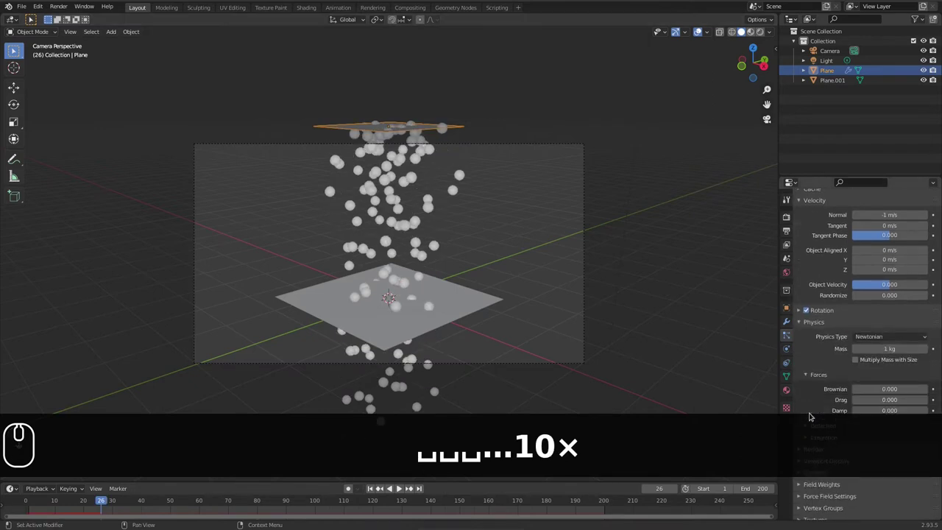
pyautogui.scroll(-3)
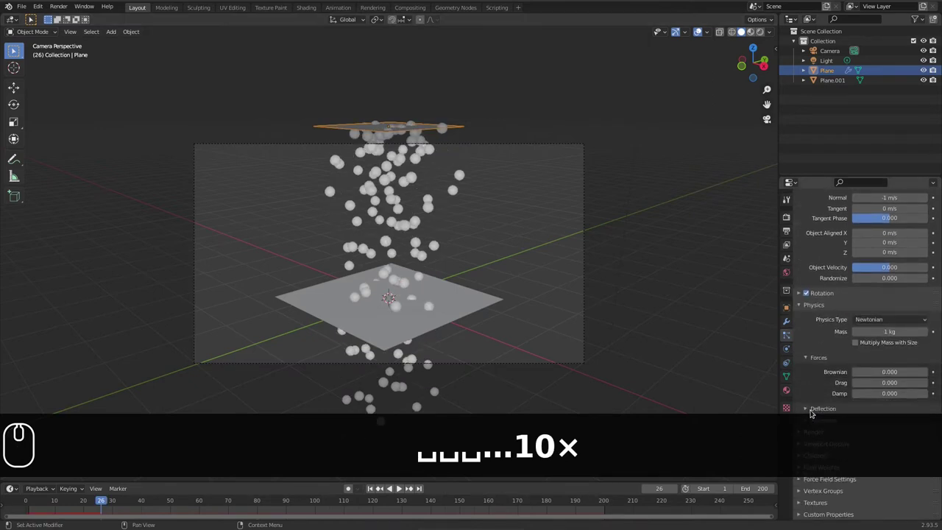
pyautogui.moveTo(801, 306); pyautogui.dragTo(813, 369)
pyautogui.scroll(-3)
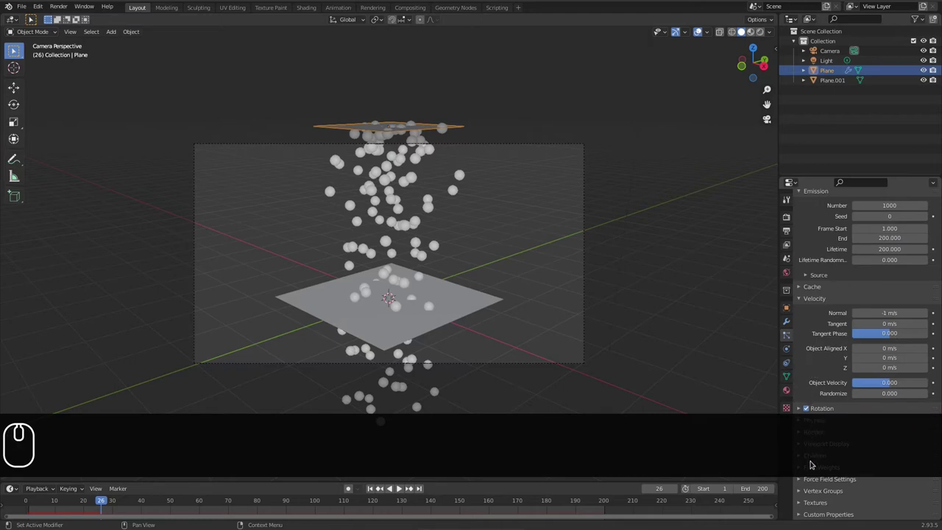
# Step: Set the particles' Gravity field weight to 0
pyautogui.click(802, 468)
pyautogui.scroll(-3)
pyautogui.click(884, 312)
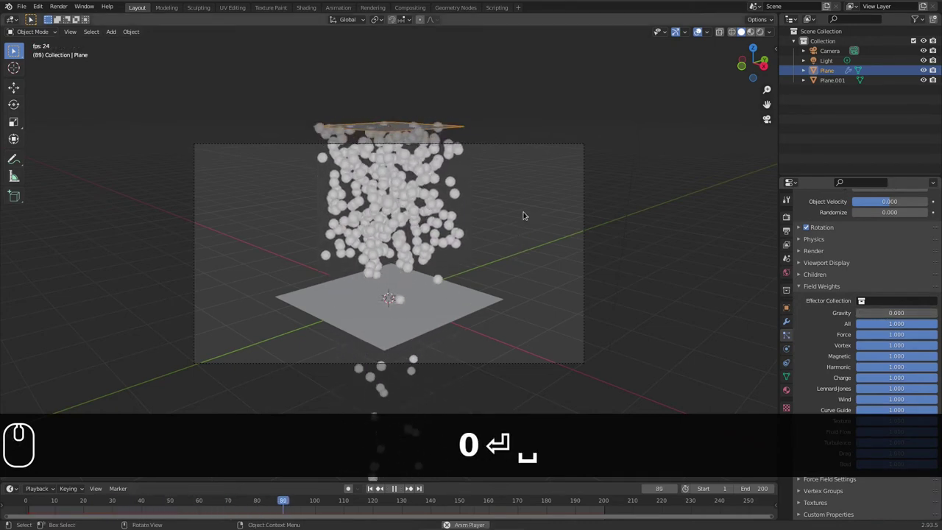
# Step: Set the Gravity field weight to 0.1 and replay the animation
pyautogui.press('space')
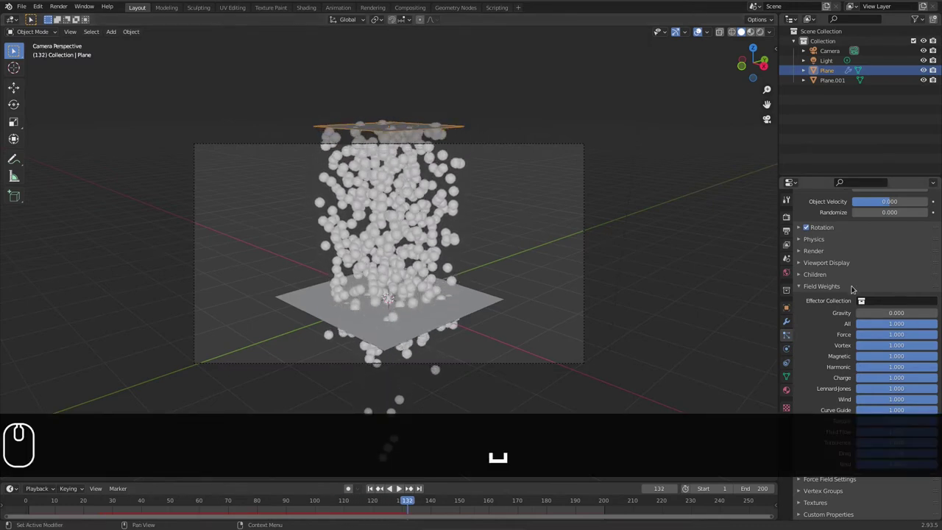
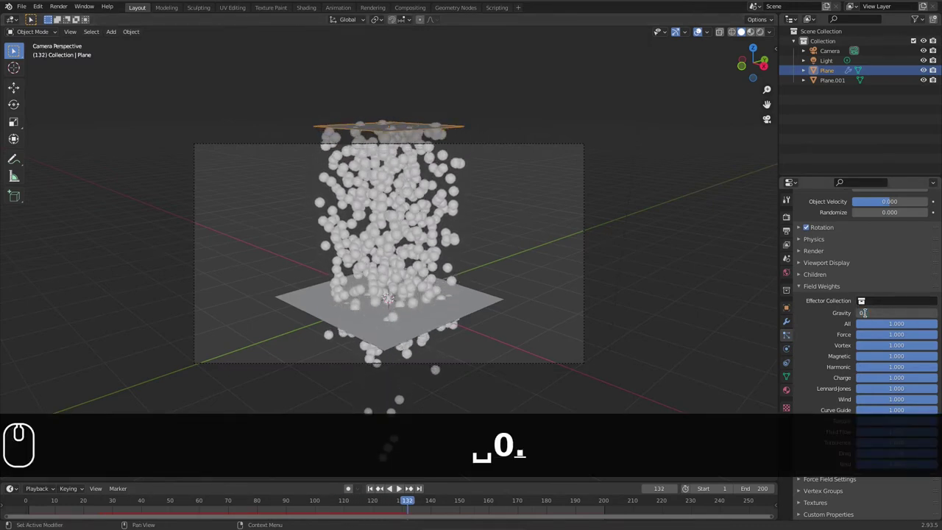
pyautogui.write('0.1')
pyautogui.press('Return')
pyautogui.press('space')
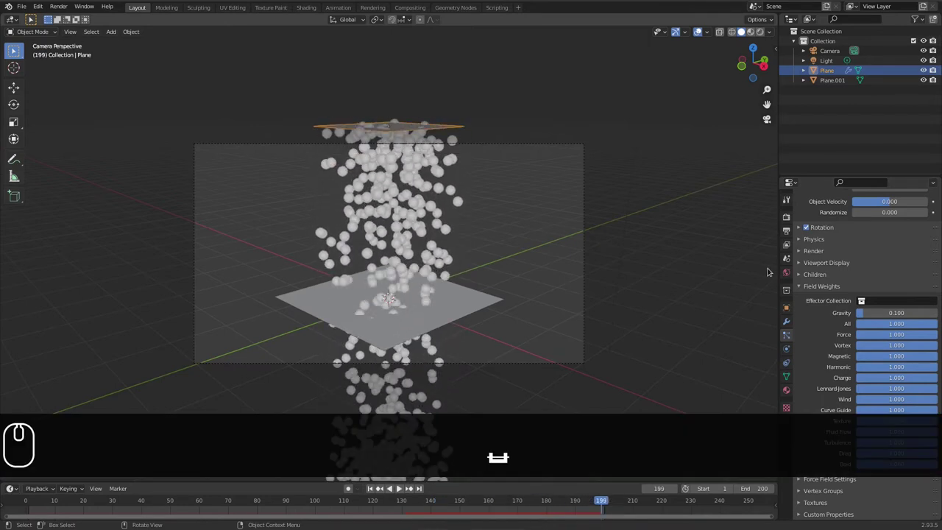
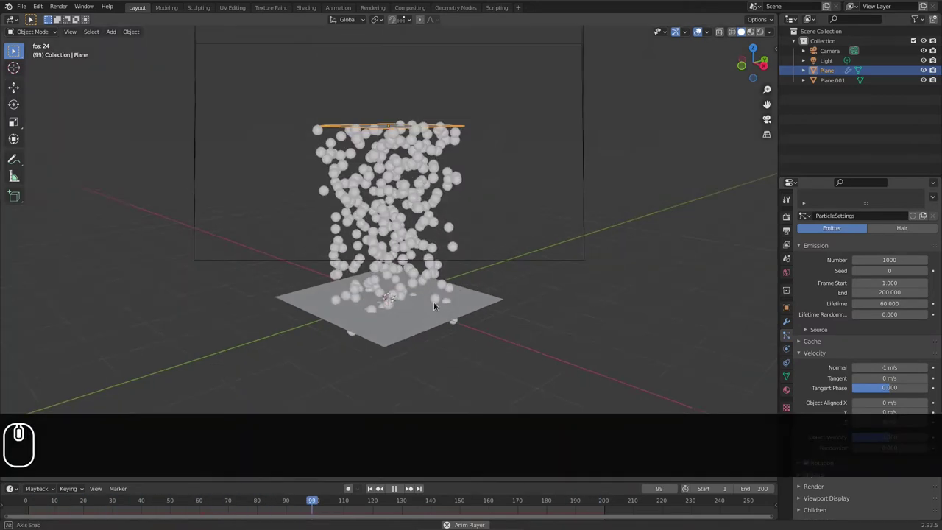
# Step: Add a Turbulence force field at the origin
pyautogui.middleClick(457, 311)
pyautogui.press('shift+a')
pyautogui.moveTo(229, 429); pyautogui.dragTo(267, 416)
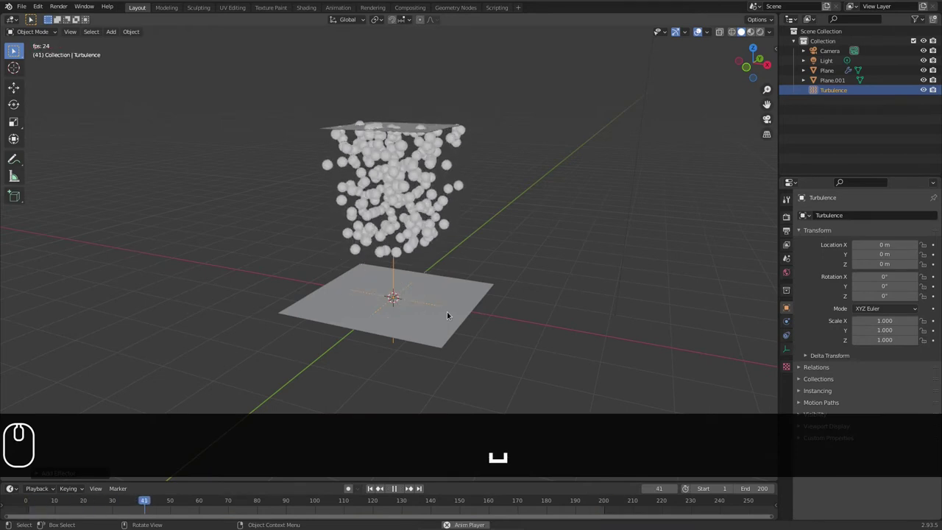
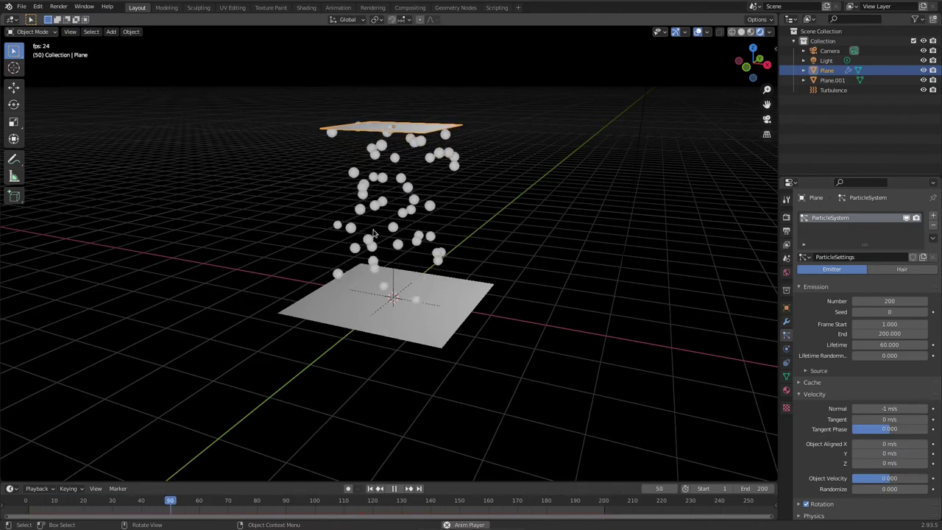
pyautogui.press('space')
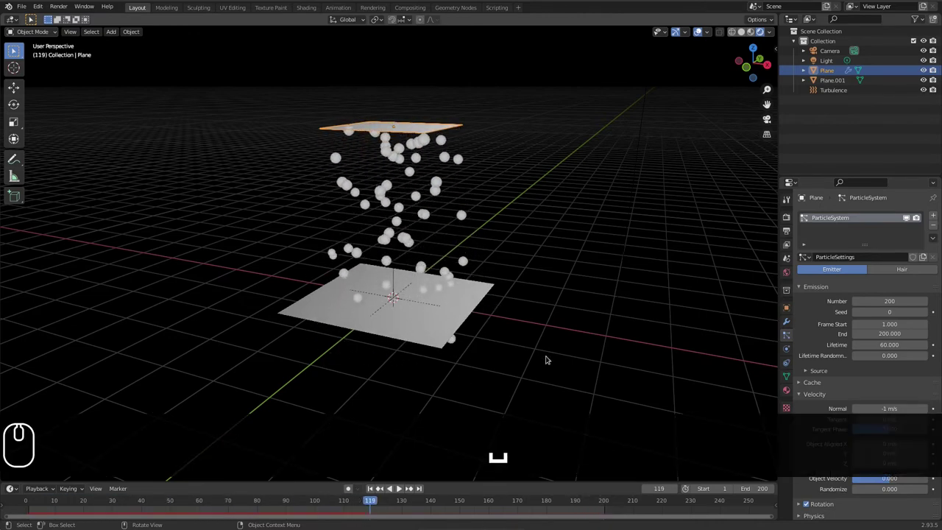
# Step: Set particle Number to 200 and add a Circle mesh at the origin
pyautogui.moveTo(732, 30); pyautogui.dragTo(687, 124)
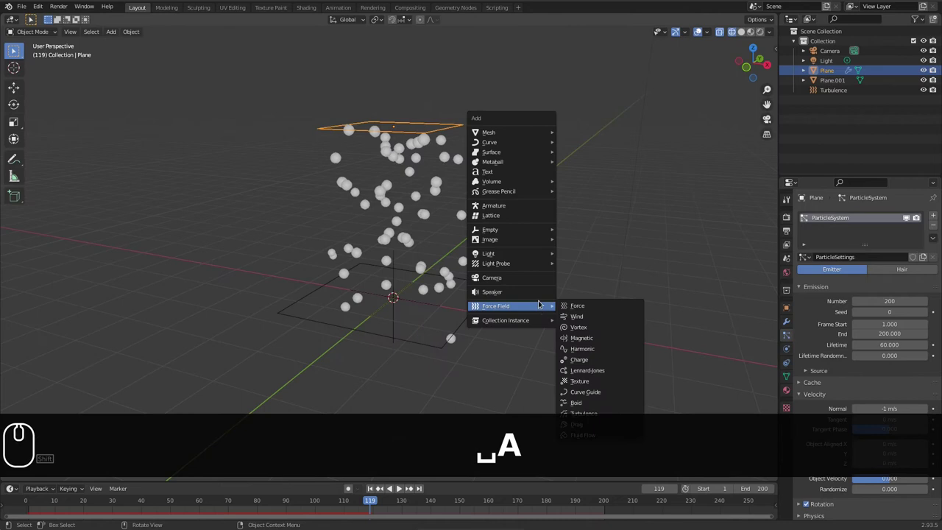
pyautogui.click(585, 148)
pyautogui.click(78, 476)
# Step: Give the circle 6 vertices and move the hexagon beside the ground plane
pyautogui.press('a')
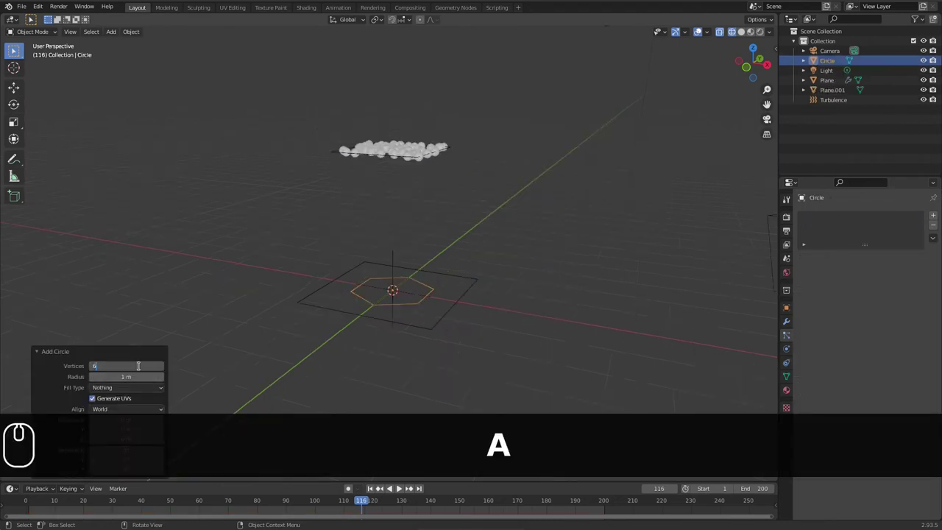
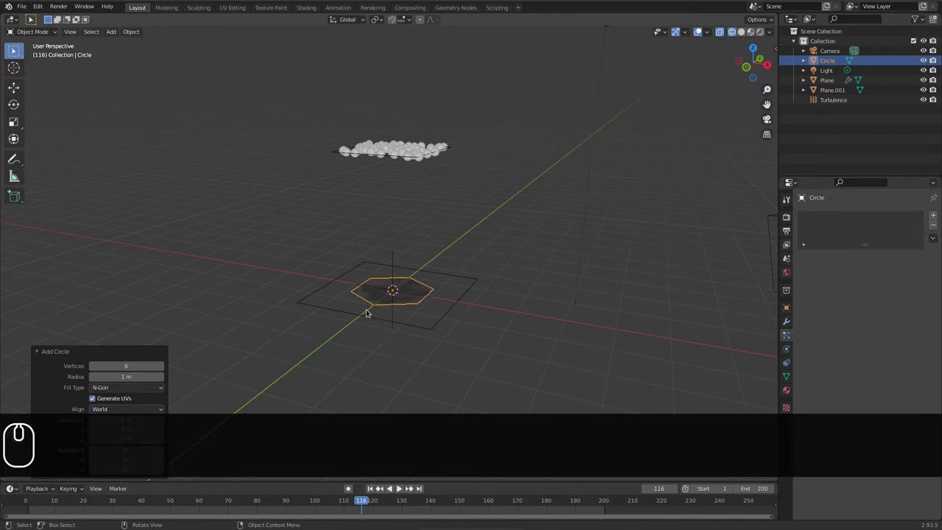
pyautogui.press('g')
pyautogui.click(509, 329)
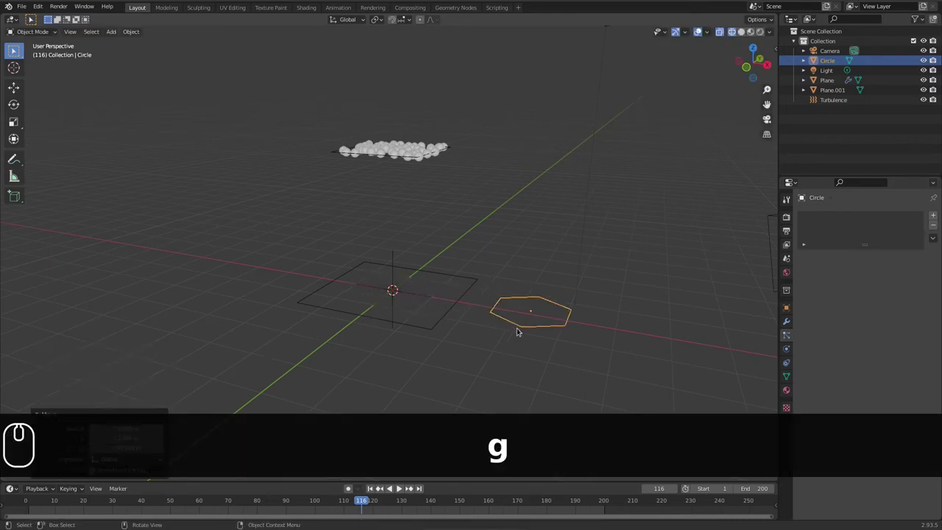
# Step: Extrude the hexagon along Z, inset a rim, then preview playback through the camera
pyautogui.press('e')
pyautogui.press('z')
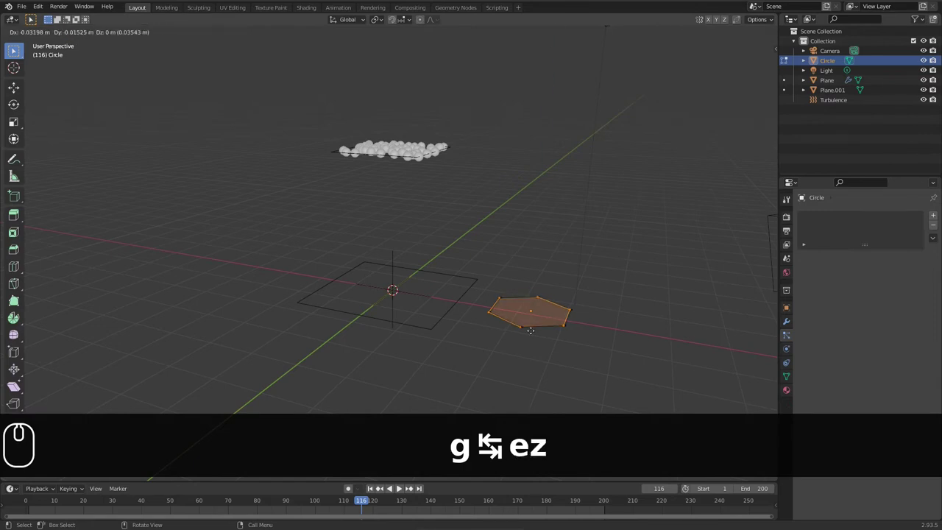
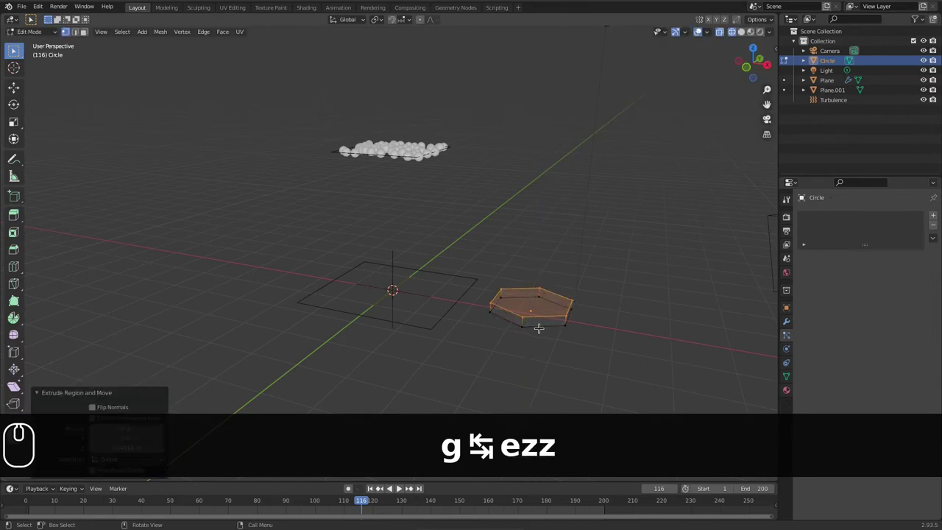
pyautogui.write('i')
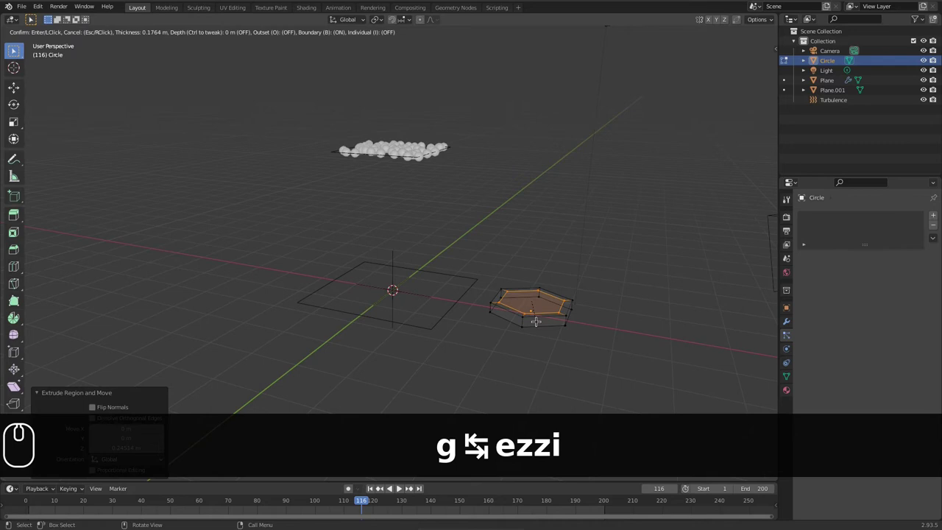
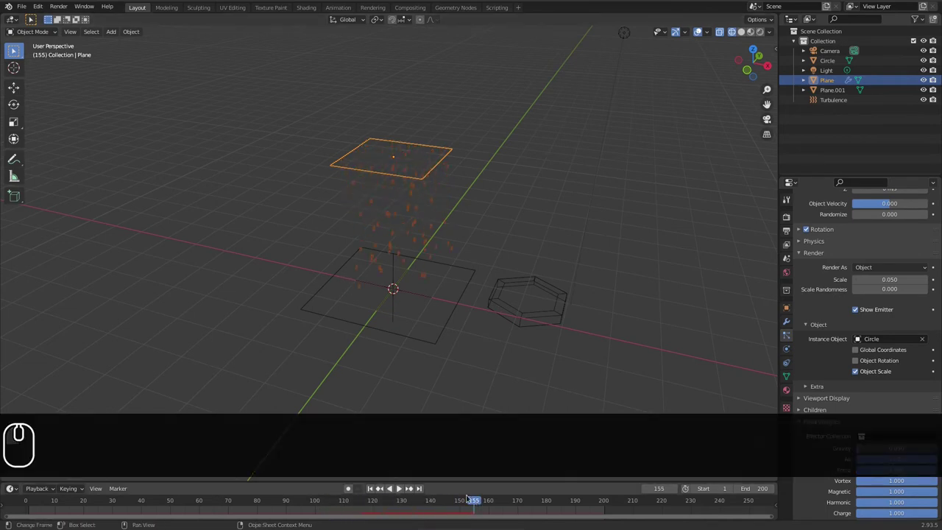
pyautogui.press('0')
pyautogui.press('0')
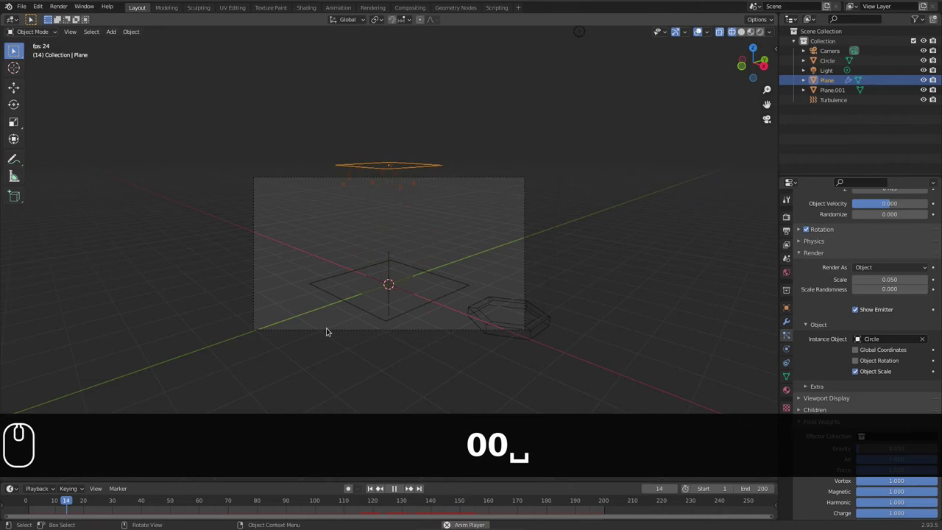
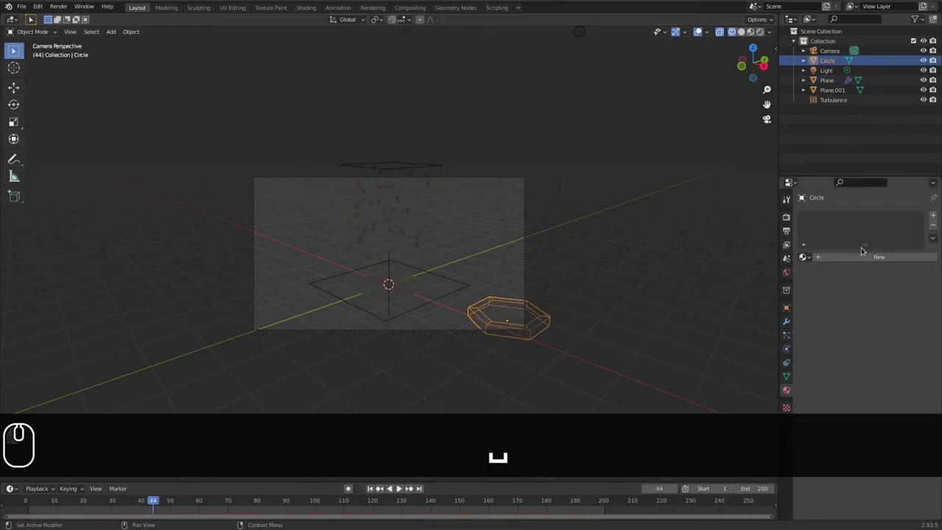
# Step: Create a new material for the hexagon with an Emission surface
pyautogui.click(857, 260)
pyautogui.moveTo(886, 318); pyautogui.dragTo(862, 222)
pyautogui.click(827, 125)
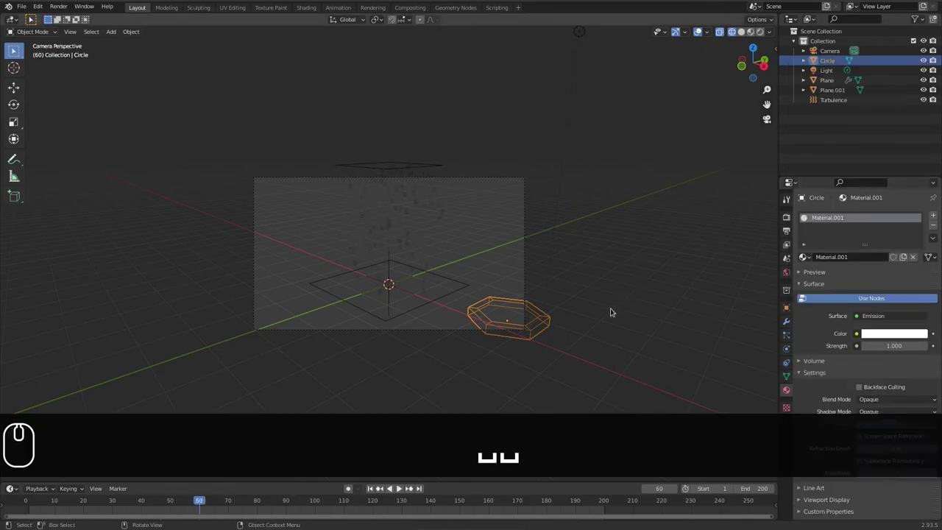
# Step: Adjust the render settings and render the current frame with Cycles
pyautogui.press('F12')
pyautogui.press('Escape')
pyautogui.moveTo(203, 498); pyautogui.dragTo(233, 495)
pyautogui.press('F12')
pyautogui.press('Escape')
pyautogui.click(791, 219)
pyautogui.click(872, 216)
pyautogui.click(866, 247)
pyautogui.press('F12')
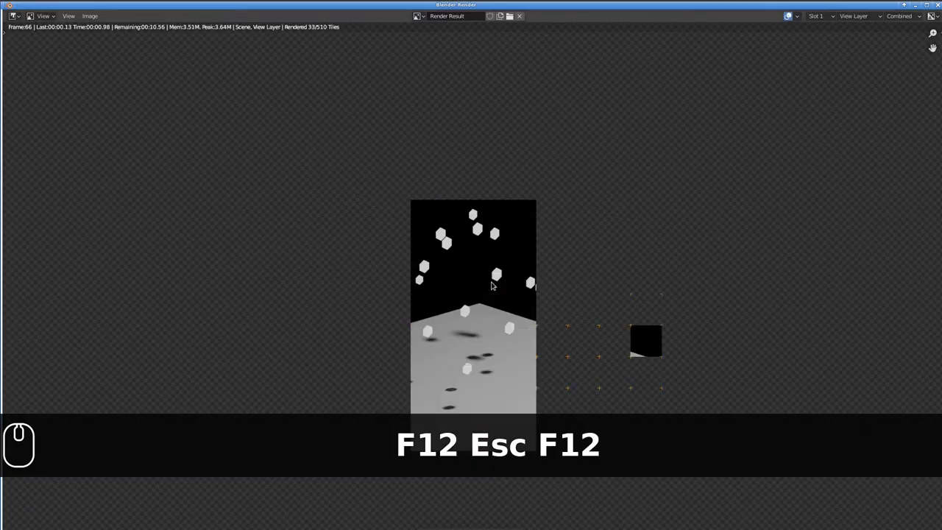
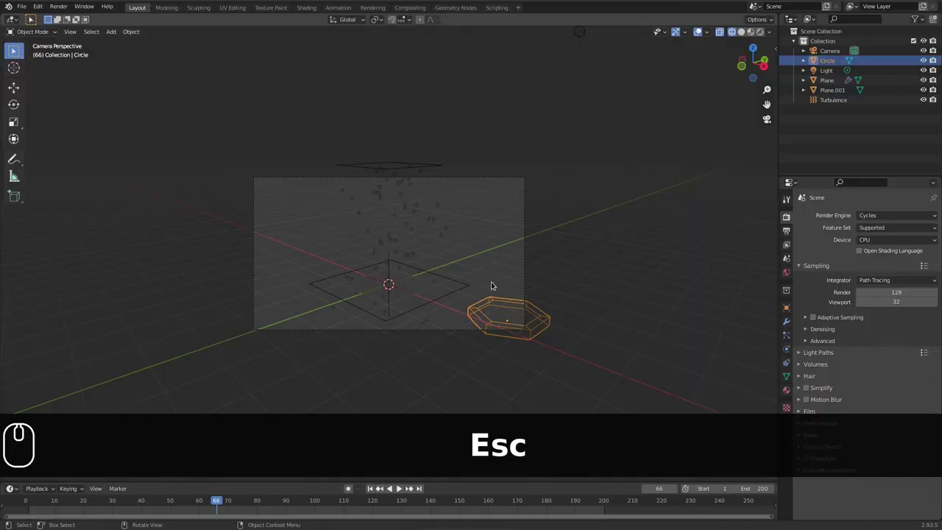
# Step: Set emission Strength to 0.4 and select the emitter plane's rotation settings
pyautogui.scroll(-3)
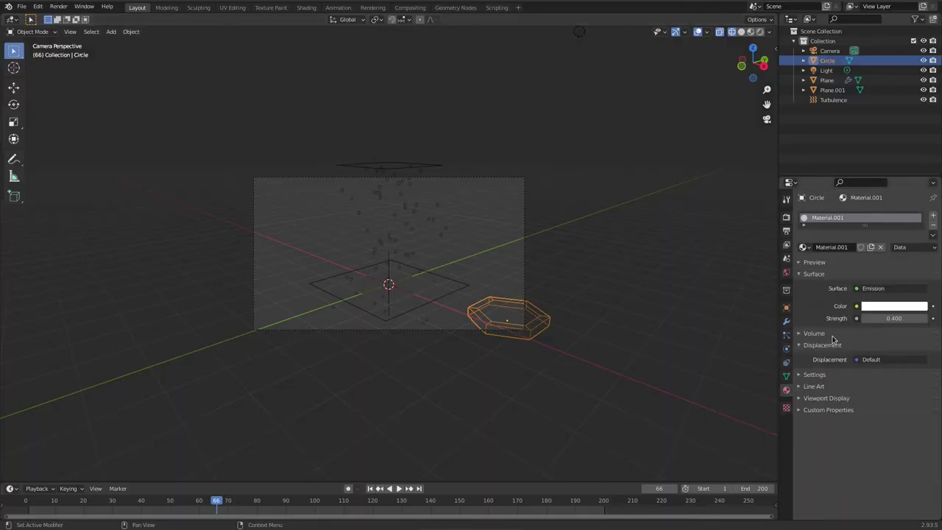
pyautogui.click(848, 361)
pyautogui.scroll(-3)
pyautogui.moveTo(797, 367); pyautogui.dragTo(807, 360)
pyautogui.scroll(-3)
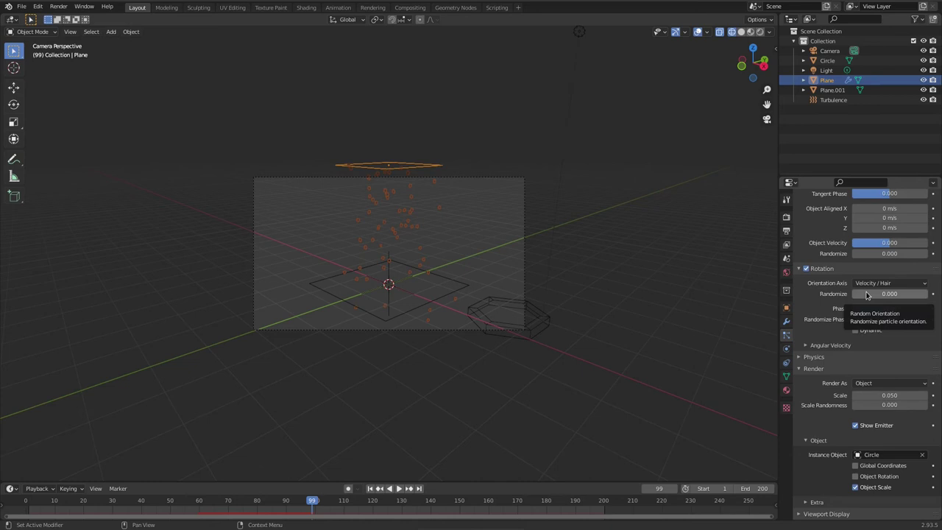
# Step: Set Randomize 1, Phase 1, Randomize Phase 2 and enable Dynamic rotation
pyautogui.moveTo(868, 292); pyautogui.dragTo(551, 251)
pyautogui.press('space')
pyautogui.click(896, 295)
pyautogui.click(893, 307)
pyautogui.click(872, 320)
pyautogui.click(854, 333)
pyautogui.click(811, 348)
pyautogui.scroll(-3)
pyautogui.scroll(-3)
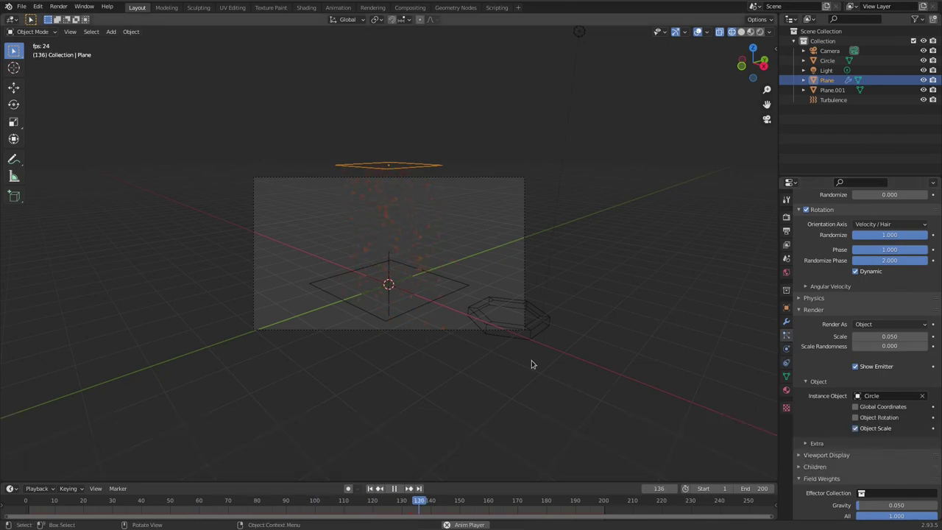
# Step: Render a frame of the spinning hexagons and return to the scene
pyautogui.press('F12')
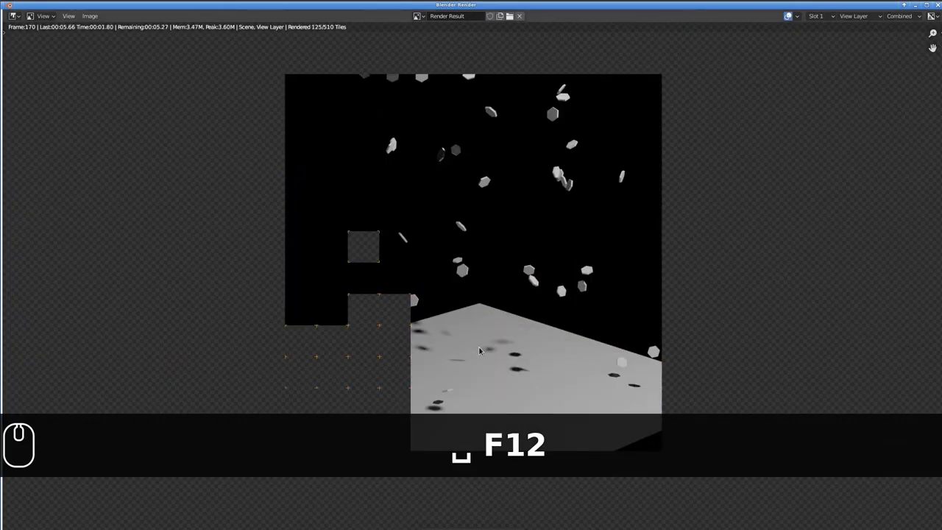
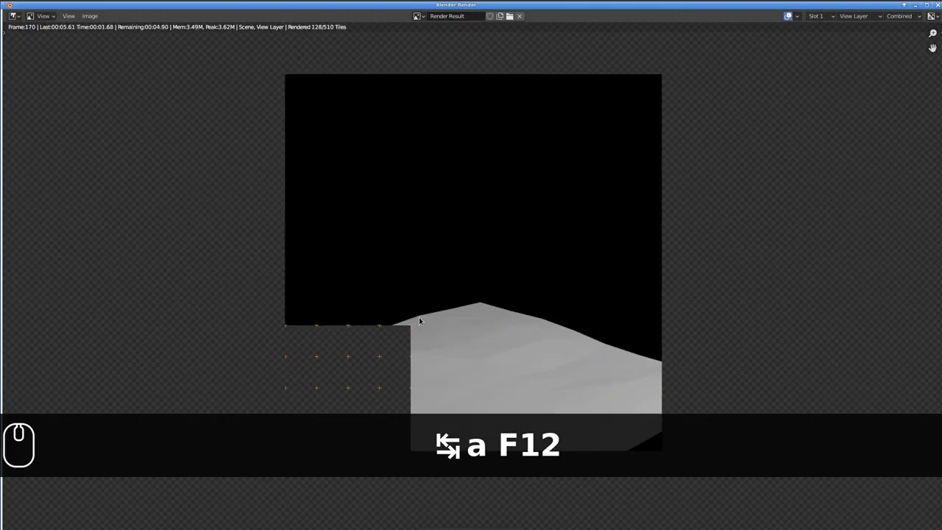
pyautogui.press('Escape')
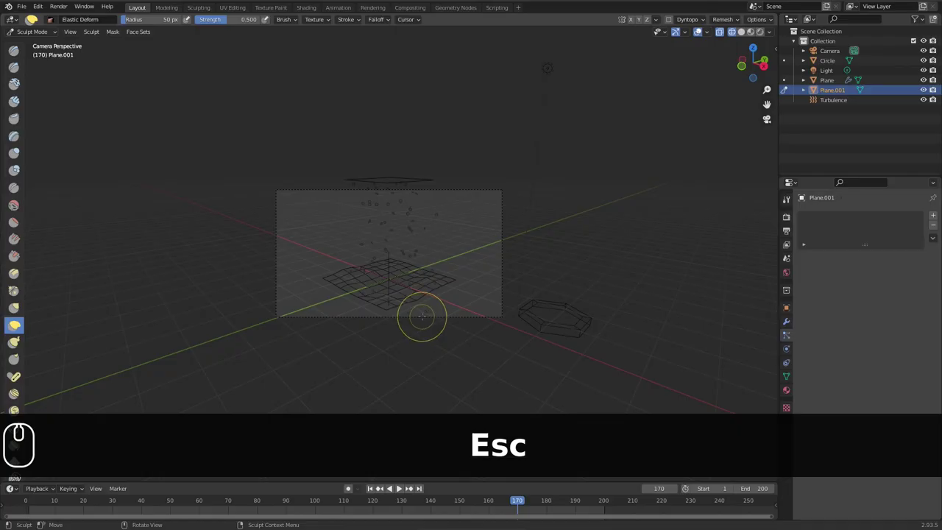
# Step: Sculpt the ground plane into uneven terrain with Elastic Deform, then start saving
pyautogui.click(21, 37)
pyautogui.click(28, 41)
pyautogui.click(376, 181)
pyautogui.press('ctrl+s')
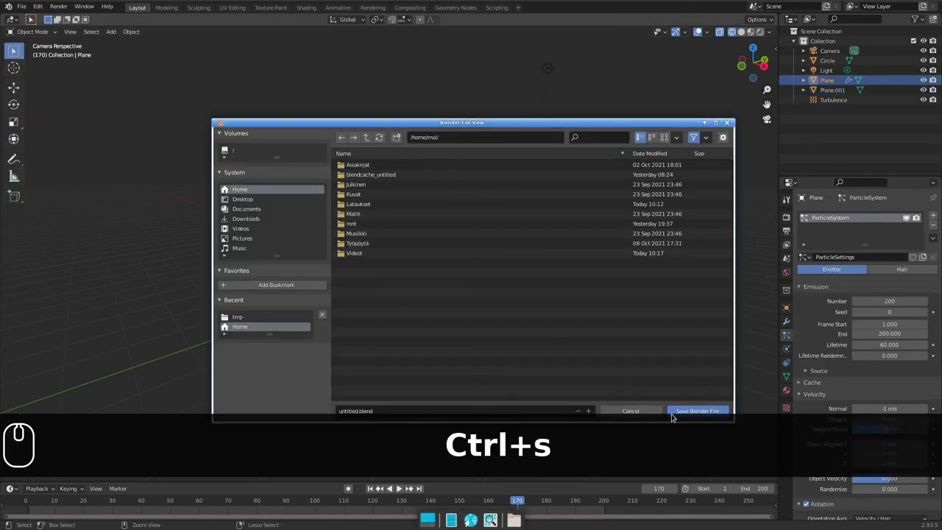
# Step: Confirm the save and expand the particle Cache settings
pyautogui.click(687, 412)
pyautogui.scroll(-3)
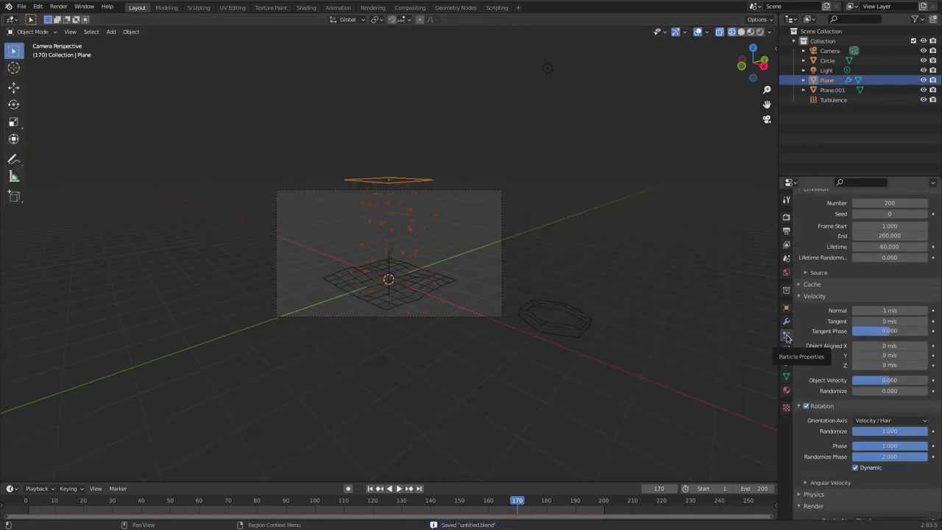
pyautogui.click(785, 350)
pyautogui.click(788, 339)
# Step: Enable Disk Cache with library path and bake all 200 frames
pyautogui.click(801, 382)
pyautogui.scroll(-3)
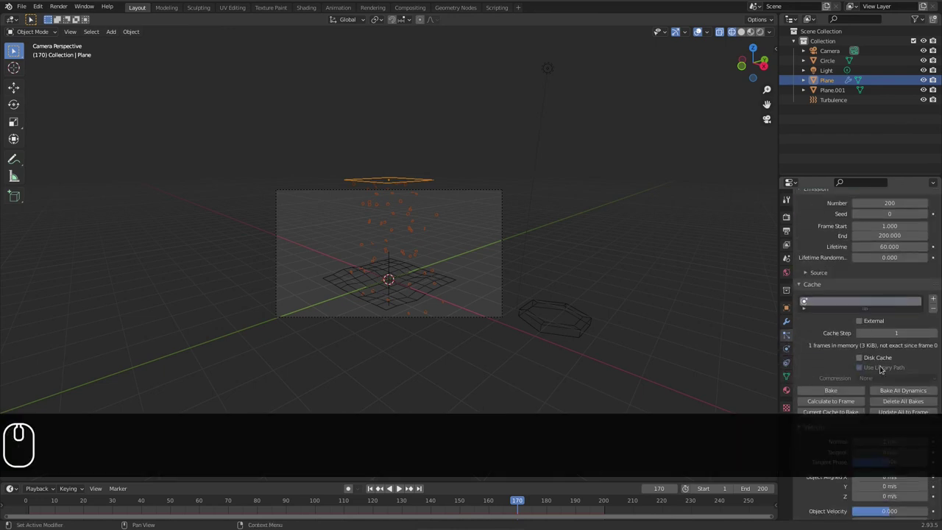
pyautogui.moveTo(858, 362); pyautogui.dragTo(885, 394)
pyautogui.click(884, 393)
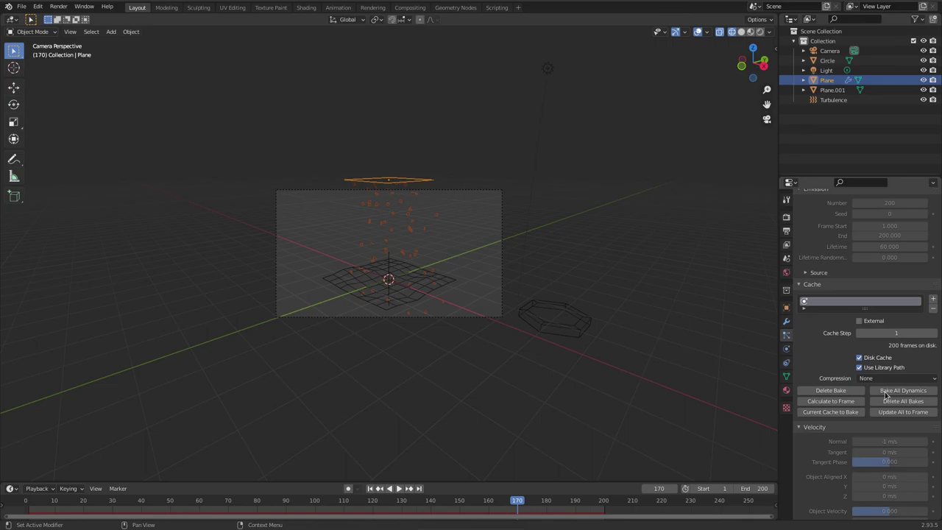
# Step: Render a still of the hexagons landing on the hill, then queue the full animation render
pyautogui.press('F12')
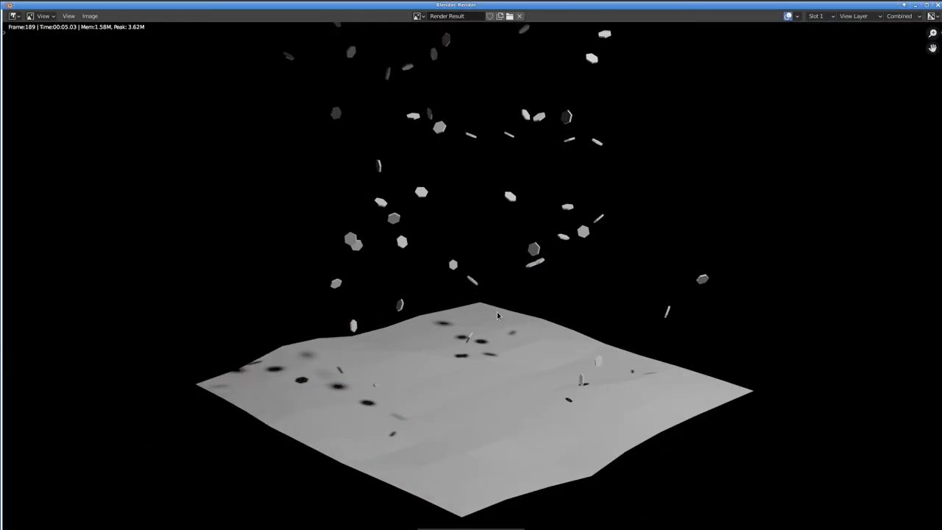
pyautogui.press('Escape')
pyautogui.click(61, 8)
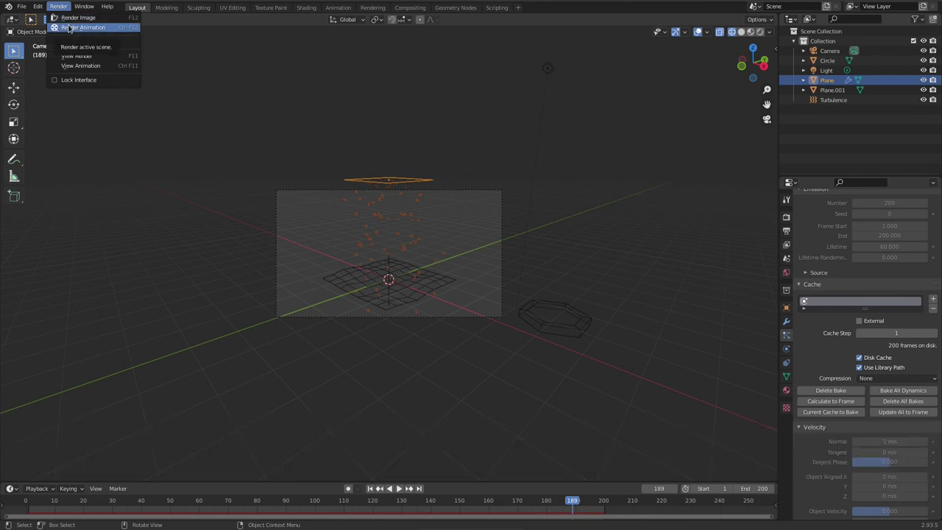